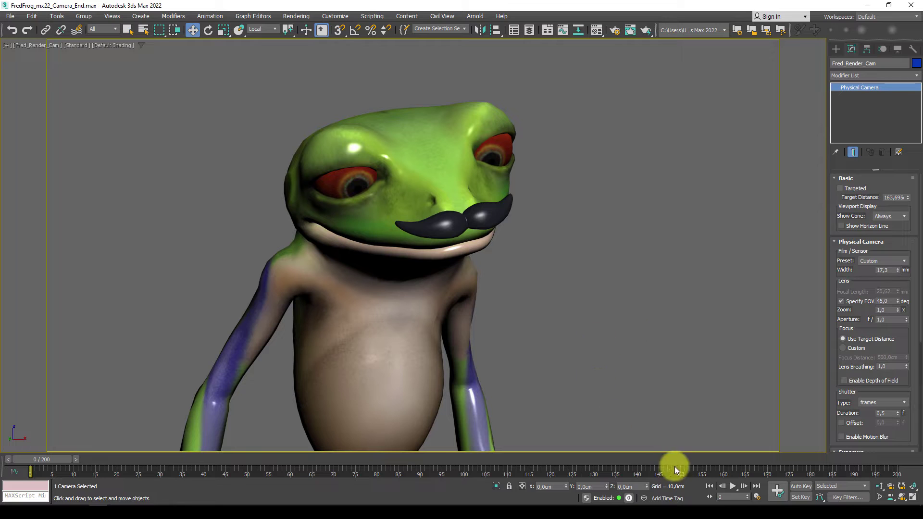
Step: Deselect the Fred_Render_Cam camera and switch on Auto Key recording
click(464, 453)
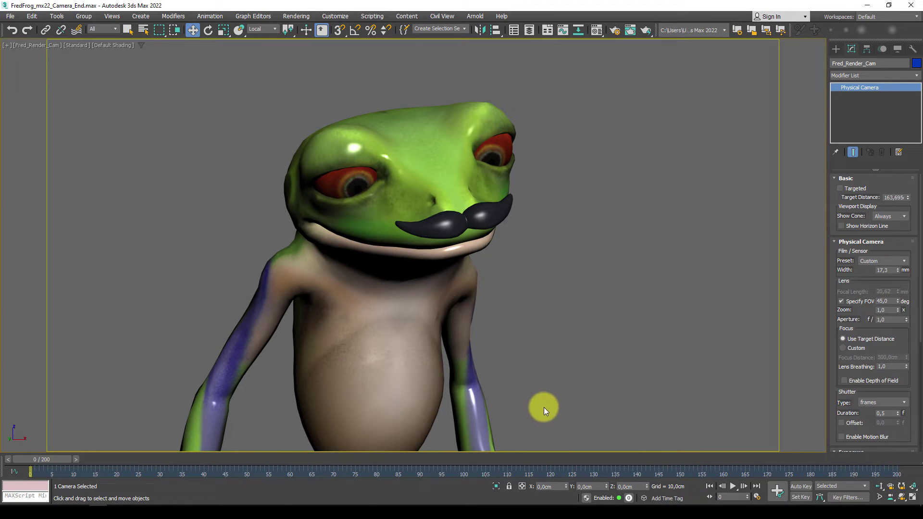
key(Delete)
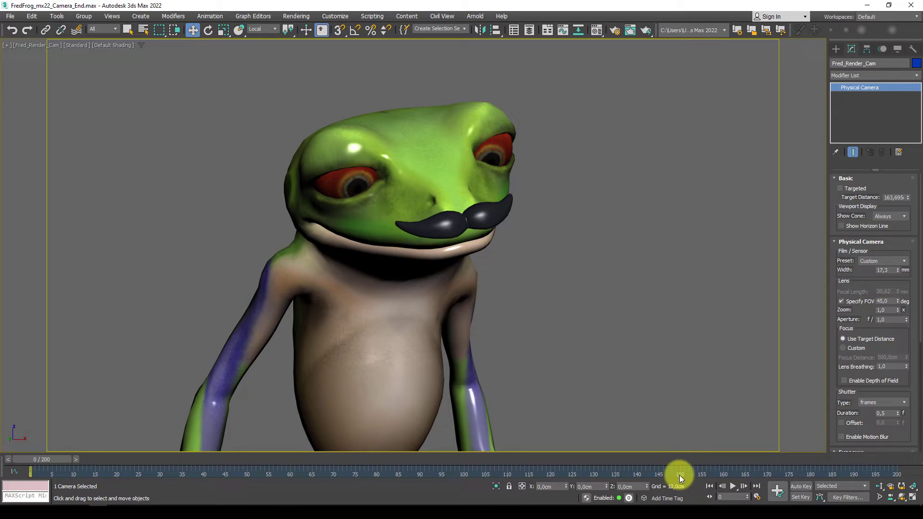
click(687, 416)
click(682, 475)
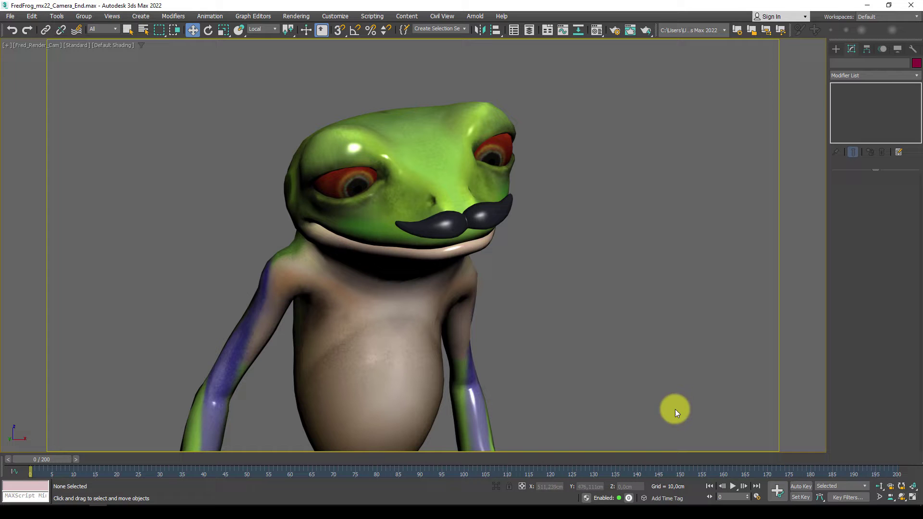
key(n)
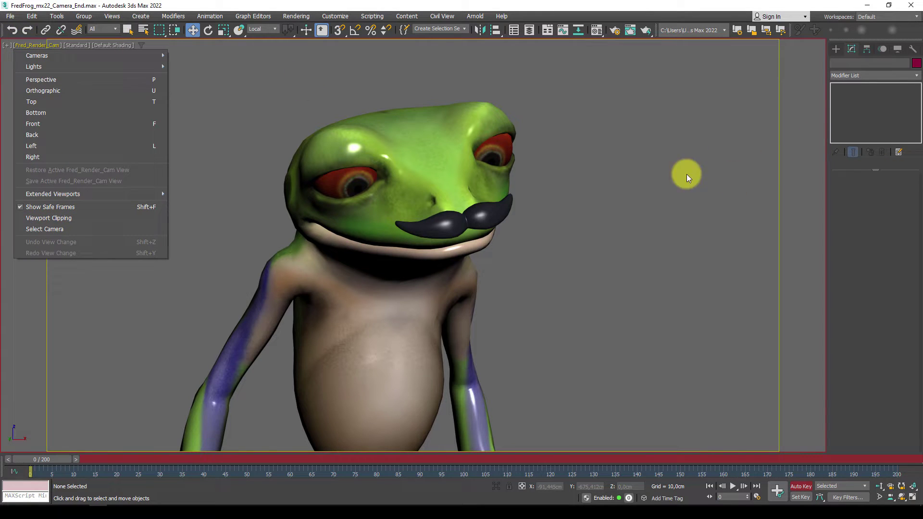
Step: Select Fred_Render_Cam from its own viewport label menu
double_click(30, 45)
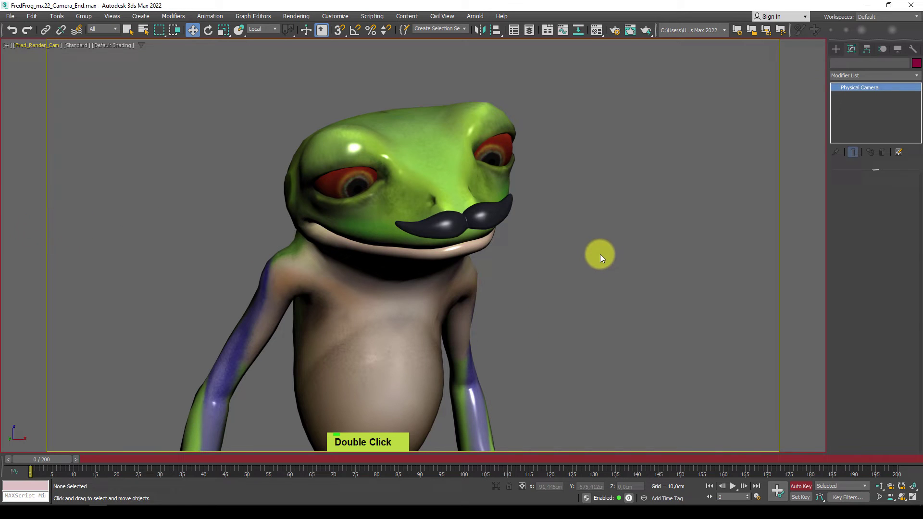
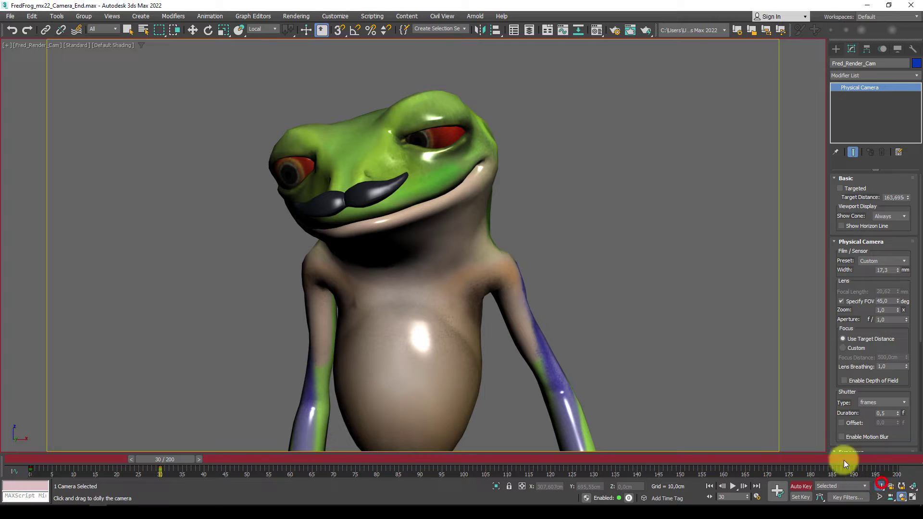
Step: Select the camera key at frame 30 in the track bar for copying
middle_click(613, 222)
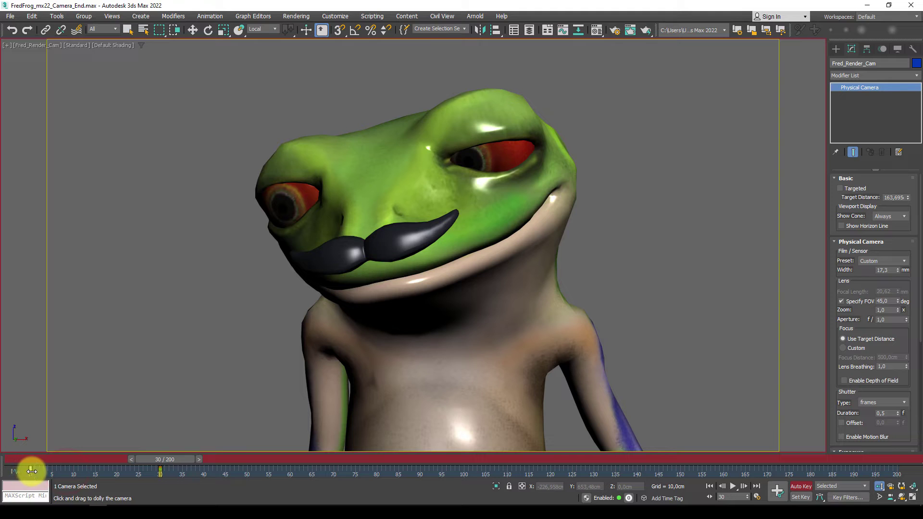
click(28, 465)
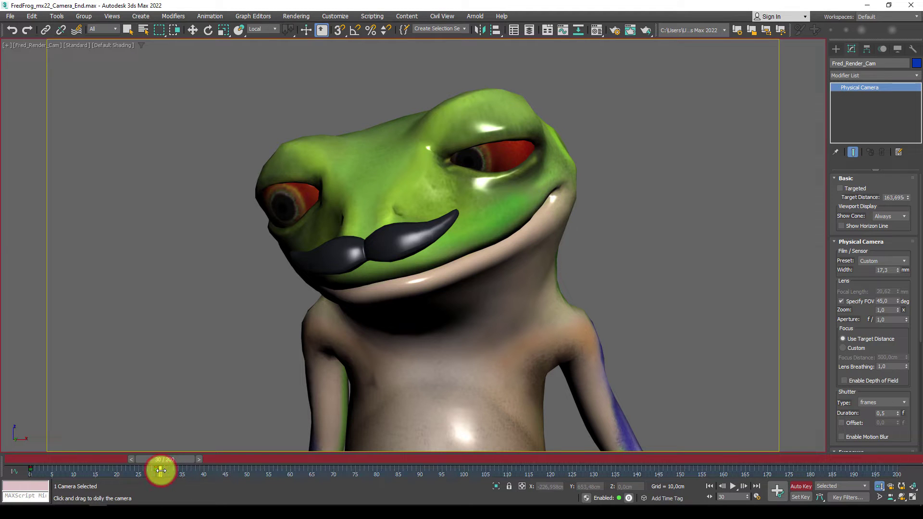
Step: Drop the copied key at frame 99, then frame a wider upper-body frog shot at frame 100
click(159, 468)
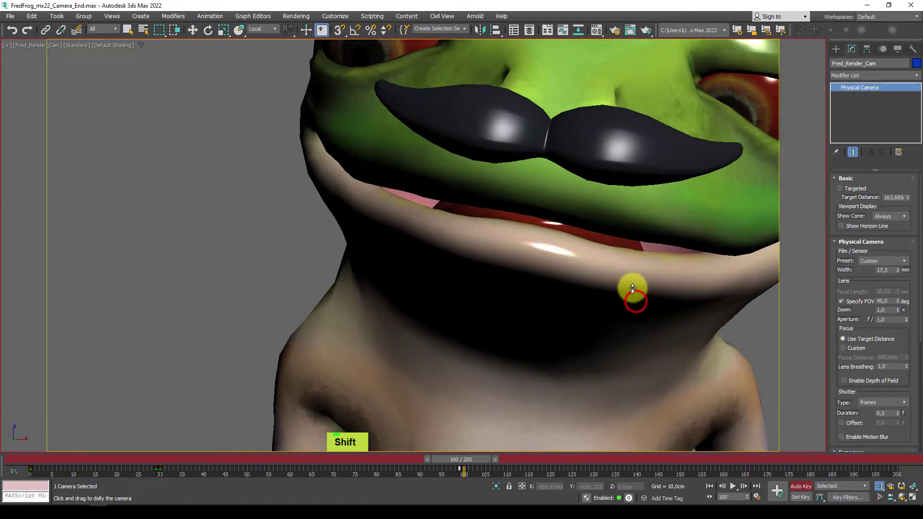
middle_click(645, 332)
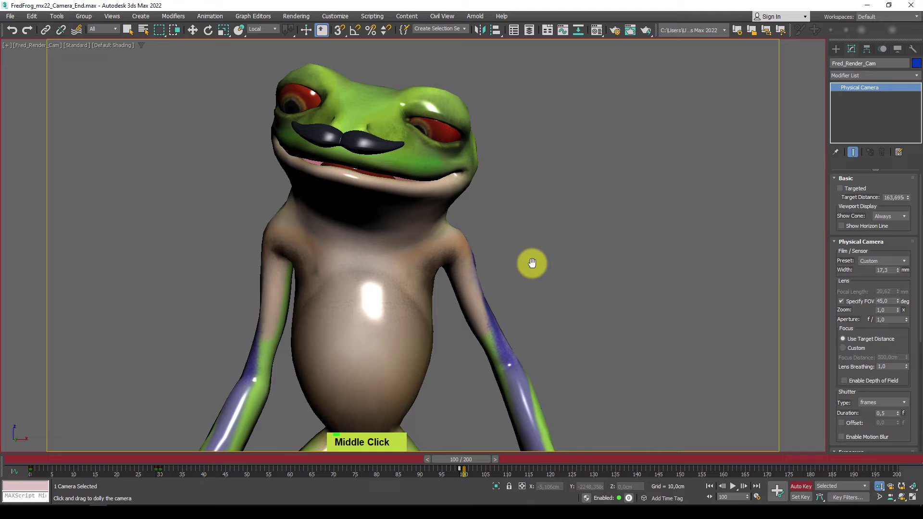
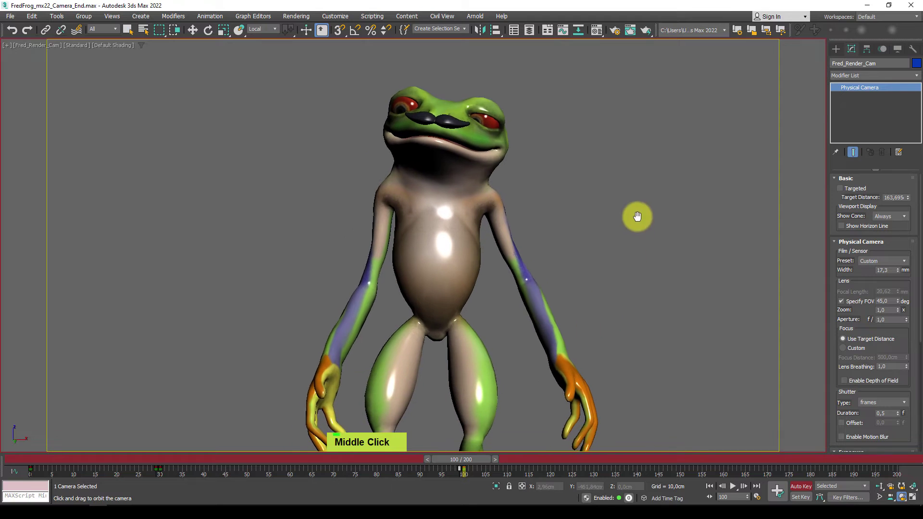
double_click(644, 281)
middle_click(634, 301)
Step: Copy the wide-shot key to frame 141 and key a frontal medium shot of the frog later
right_click(595, 347)
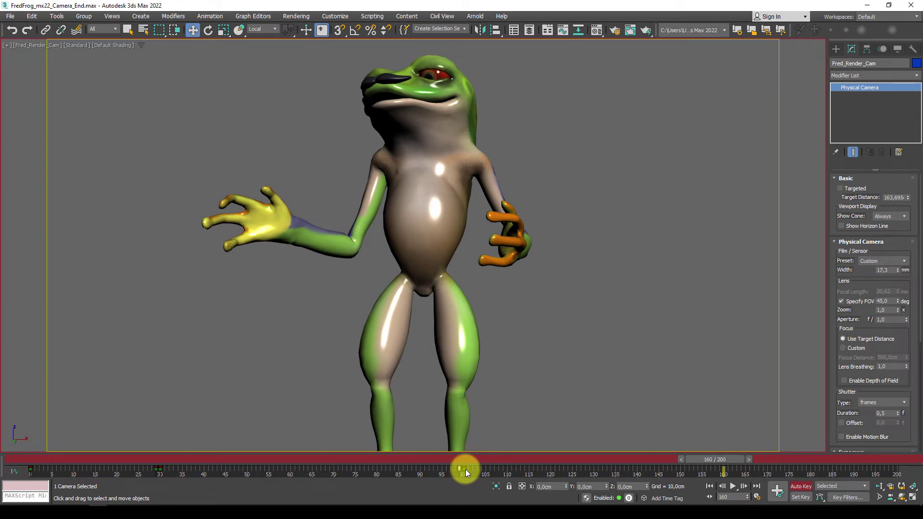
click(463, 466)
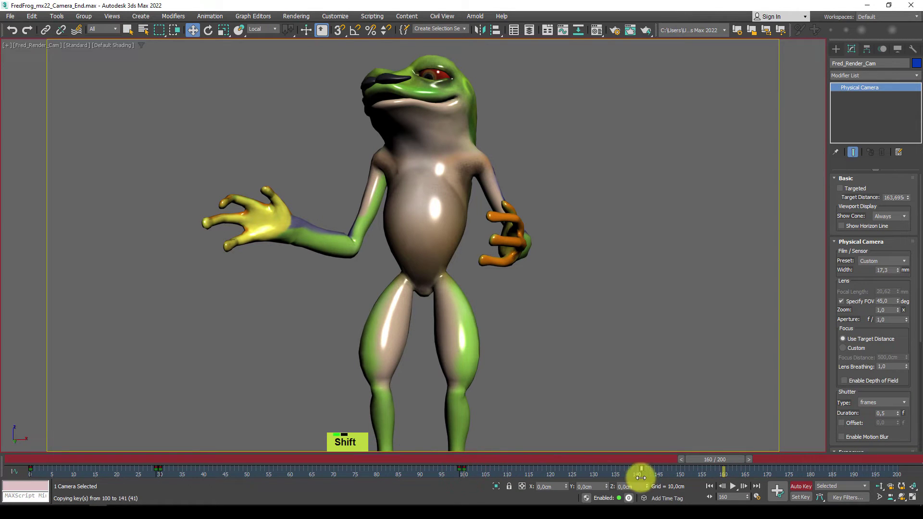
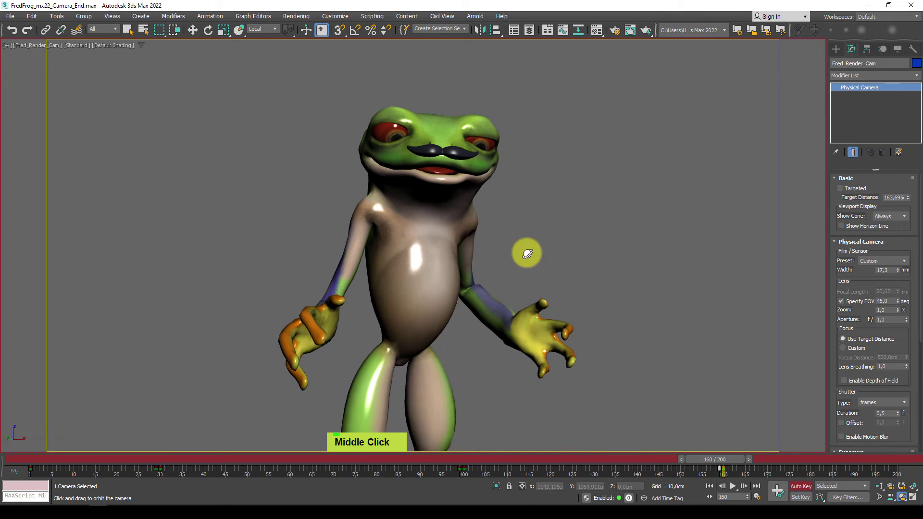
double_click(595, 266)
right_click(658, 362)
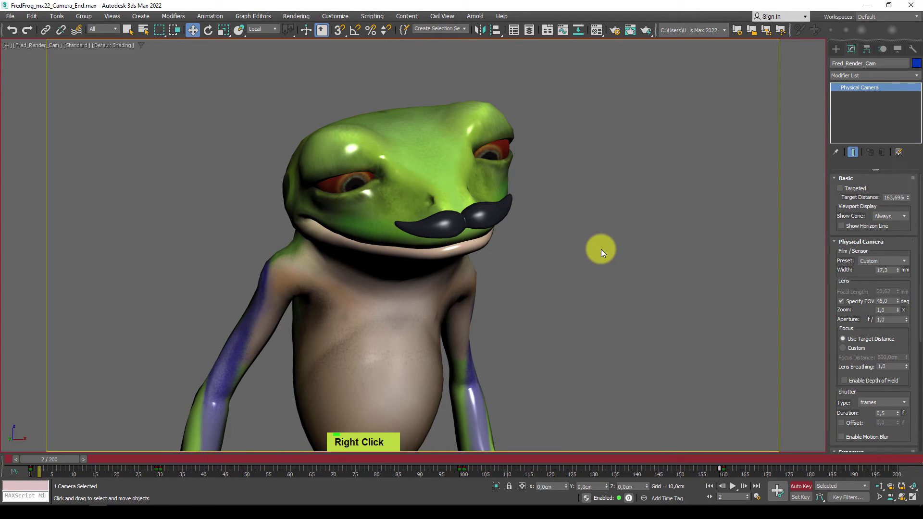
Step: Play back the camera cuts, then switch the viewport to Perspective
key(ü)
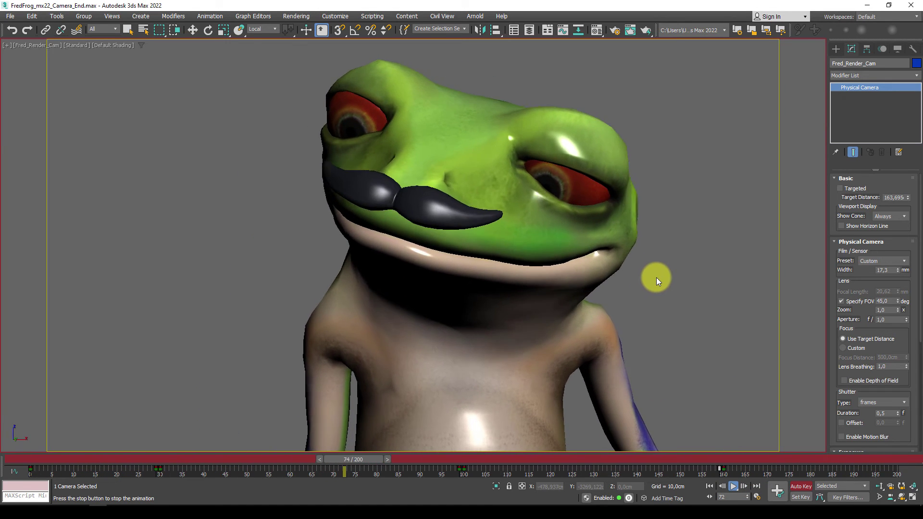
middle_click(661, 280)
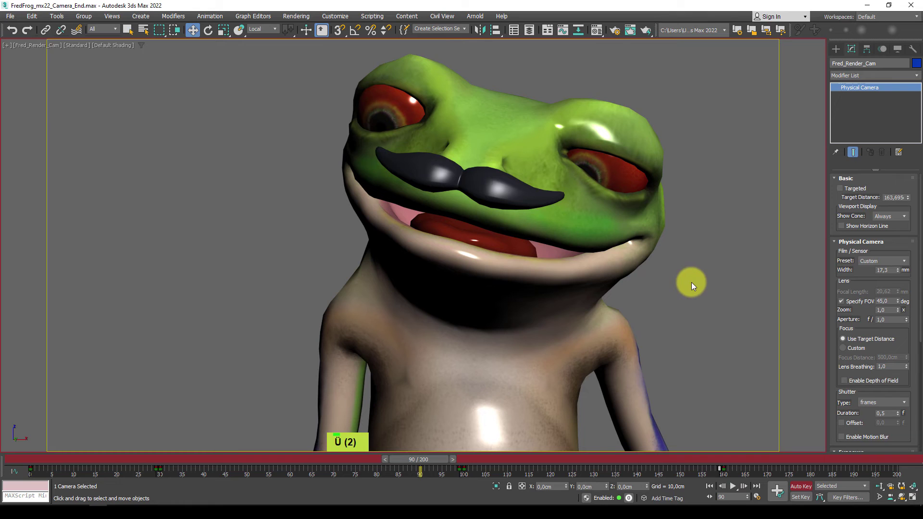
key(p)
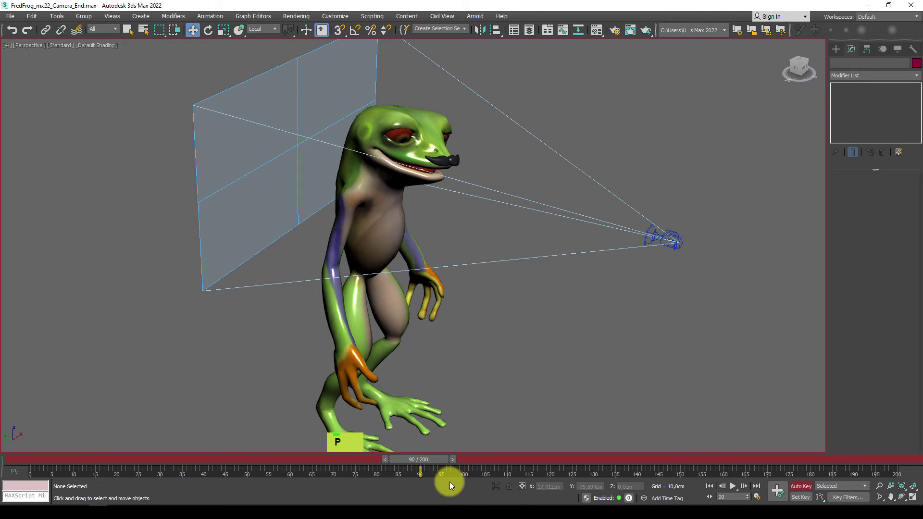
Step: Select the render camera in the Perspective viewport
click(381, 462)
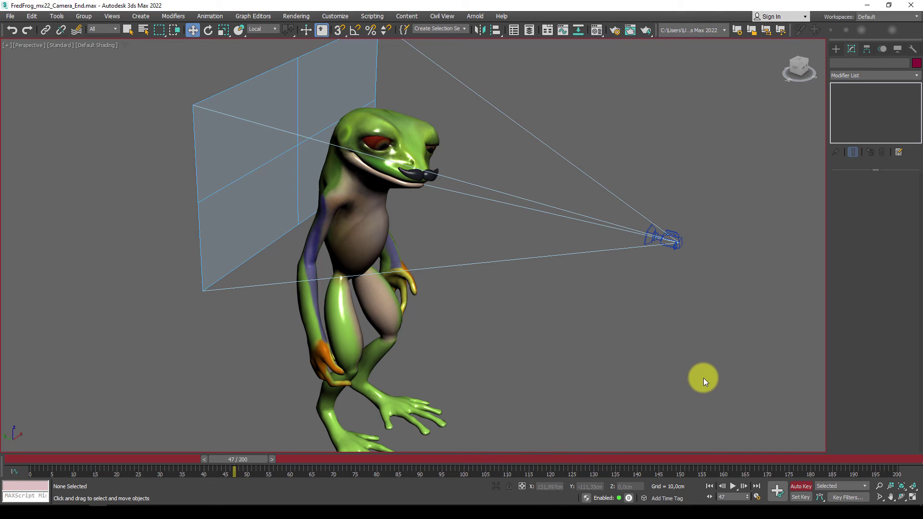
Step: Lock the camera's Move X/Y/Z, Rotate X/Y and Scale X/Y/Z in Link Info, then show a multi-viewport layout
click(691, 372)
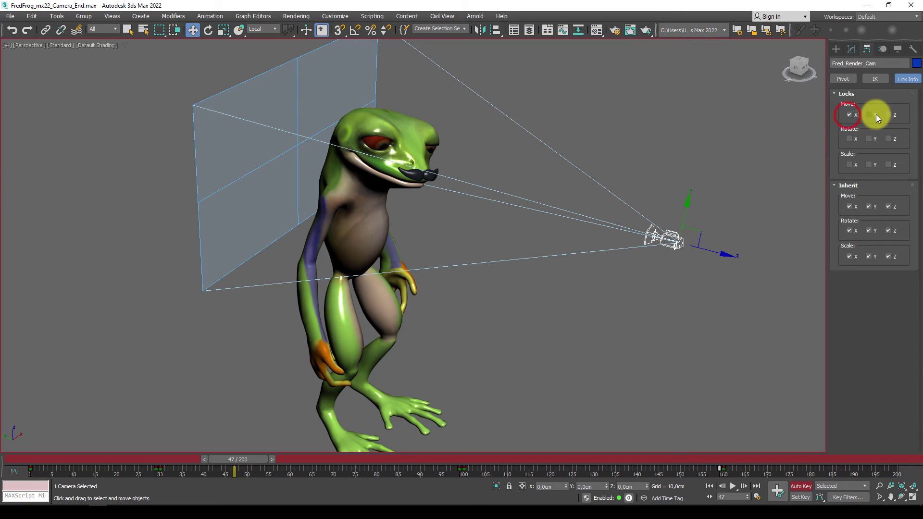
double_click(896, 114)
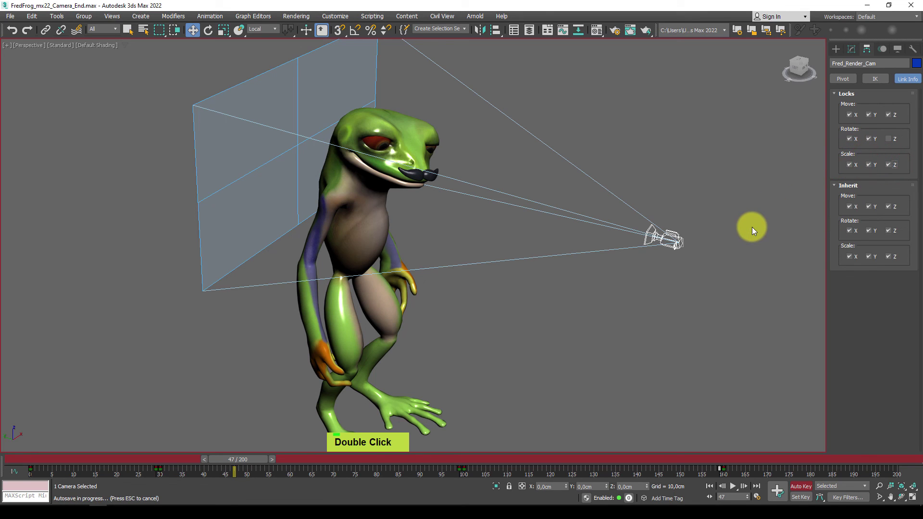
key(alt+w)
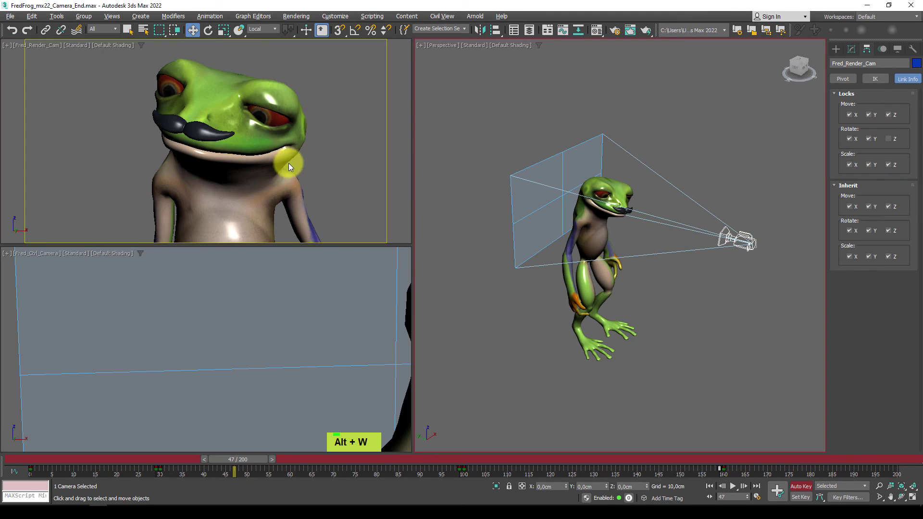
middle_click(306, 157)
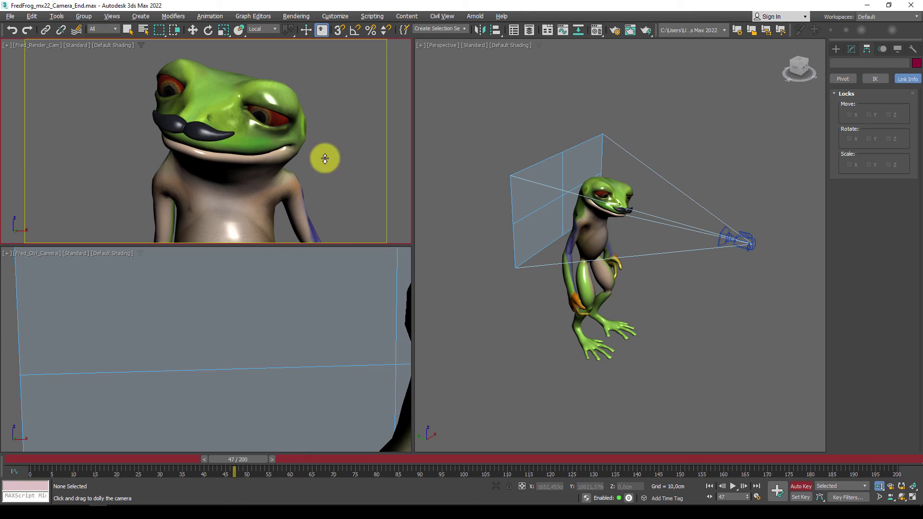
key(Delete)
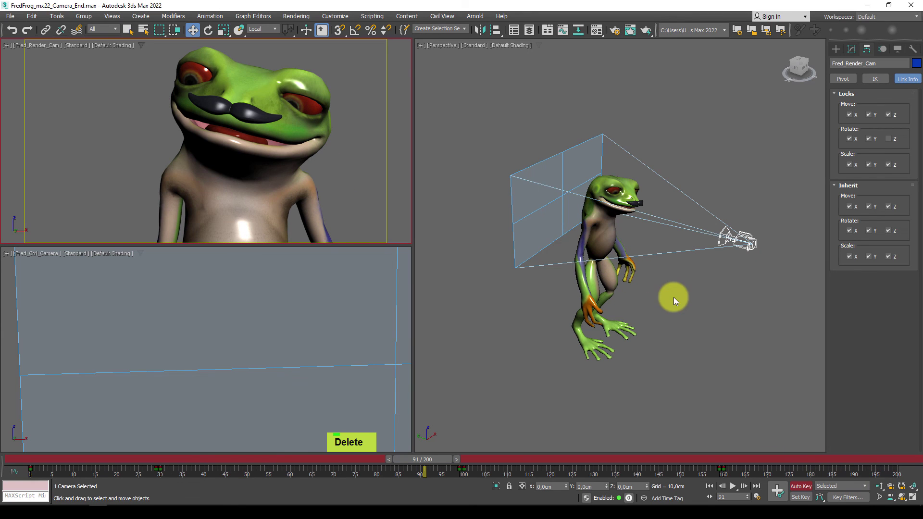
middle_click(319, 151)
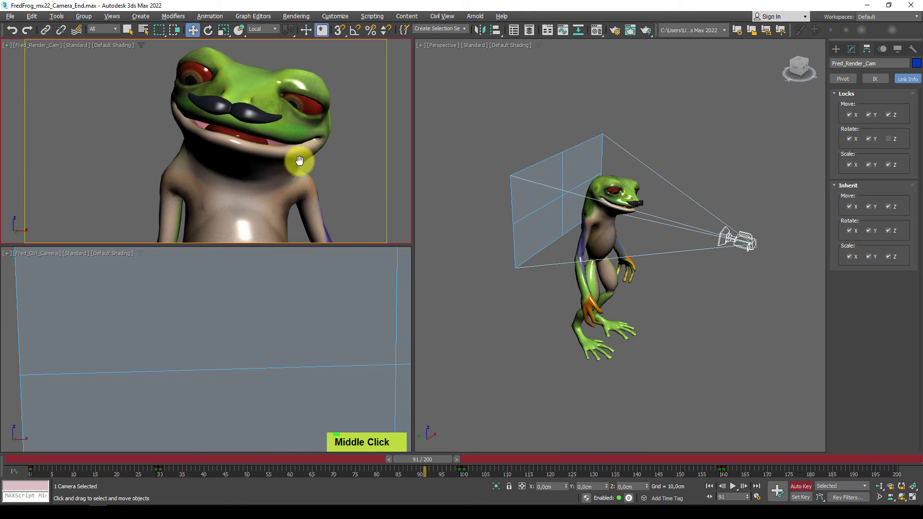
scroll(up, 3)
middle_click(317, 163)
middle_click(336, 157)
middle_click(323, 155)
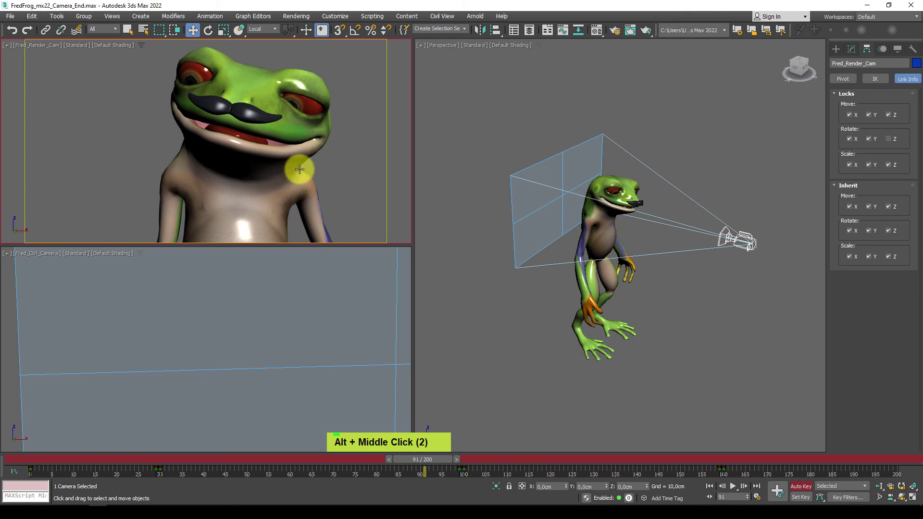